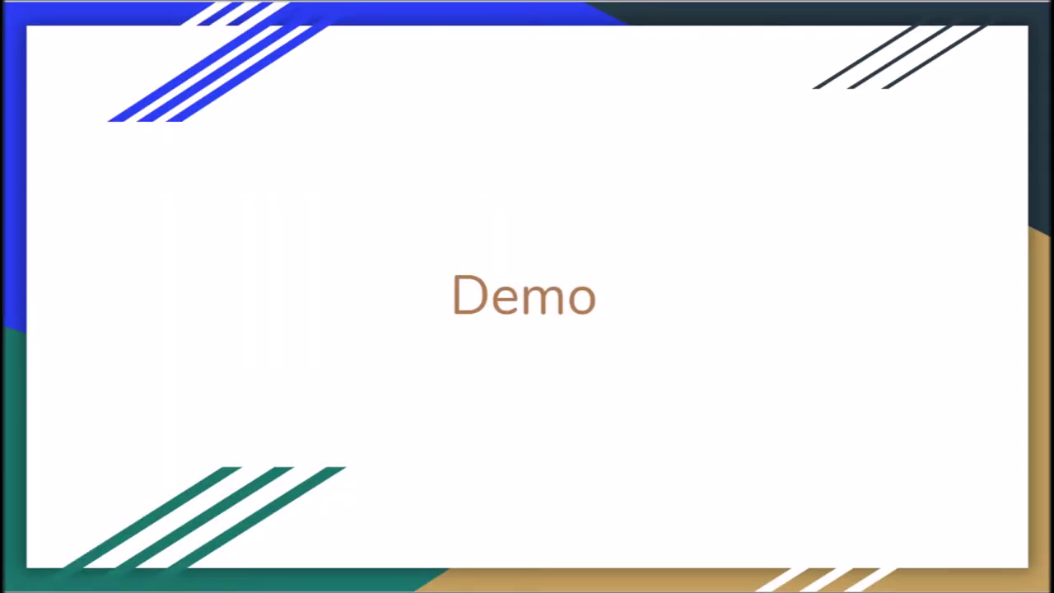
Advance the slides and switch over to the Log Analyzer window.
key("space")
key("space")
key("BackSpace")
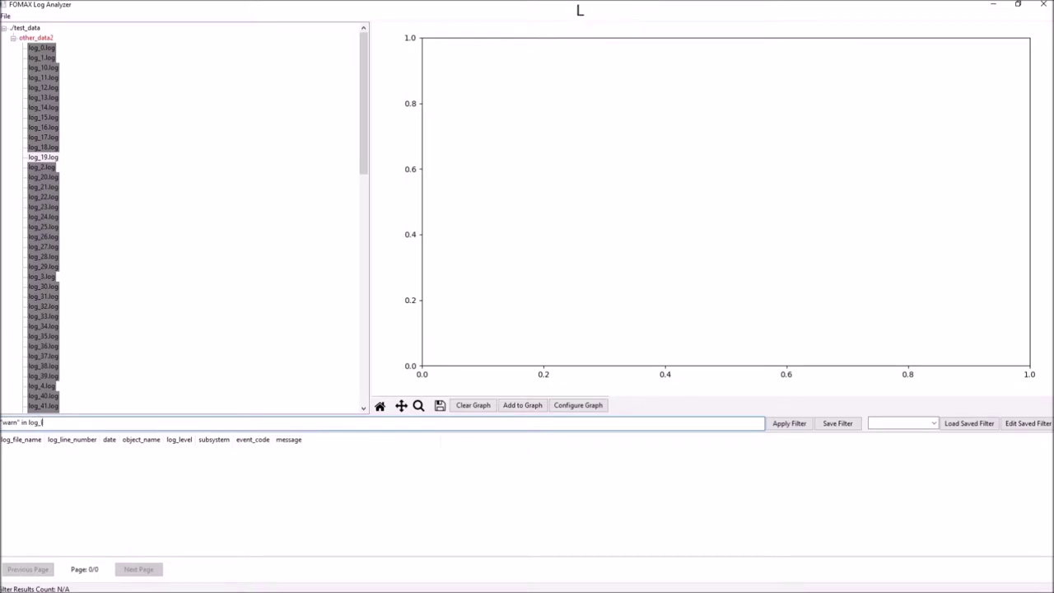
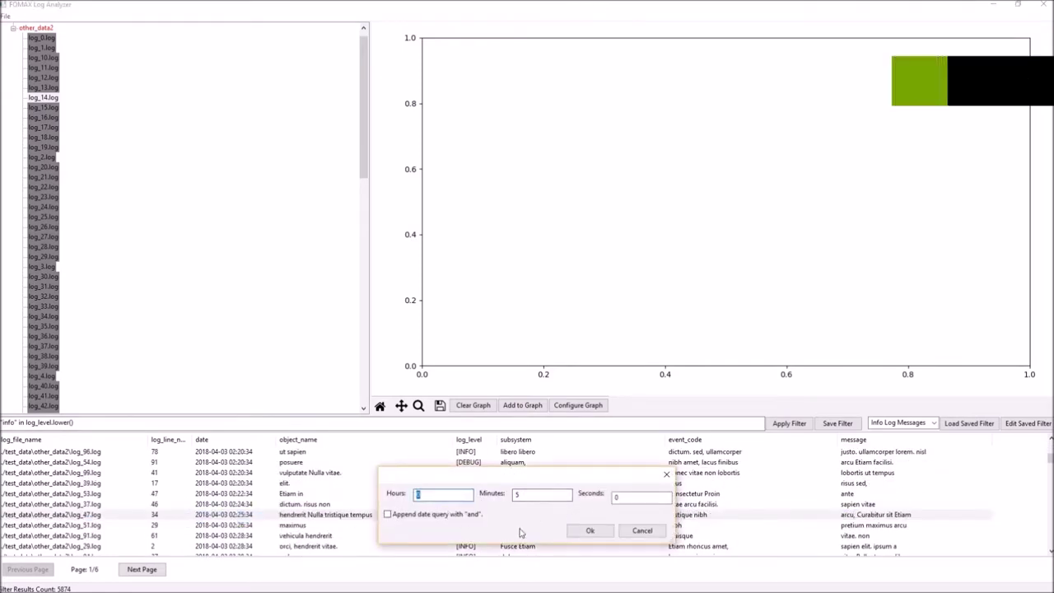
Append the 5-minute surrounding date window to the info filter with 'and' and confirm.
left_click(396, 518)
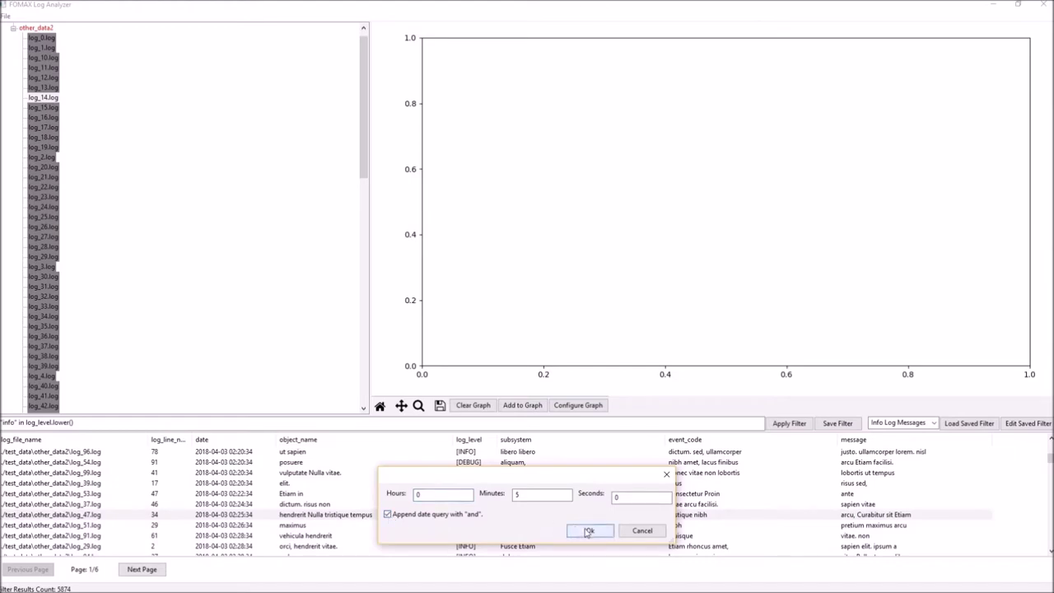
left_click(592, 531)
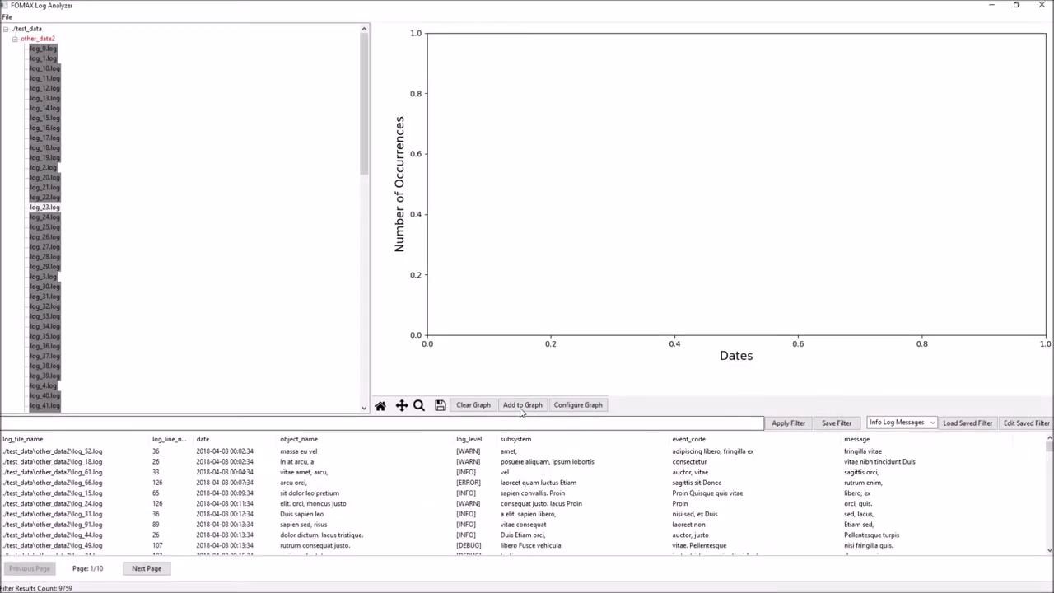
Add all-files occurrences as No Filter #1, then a smaller file subset as No Filter #2.
left_click(528, 411)
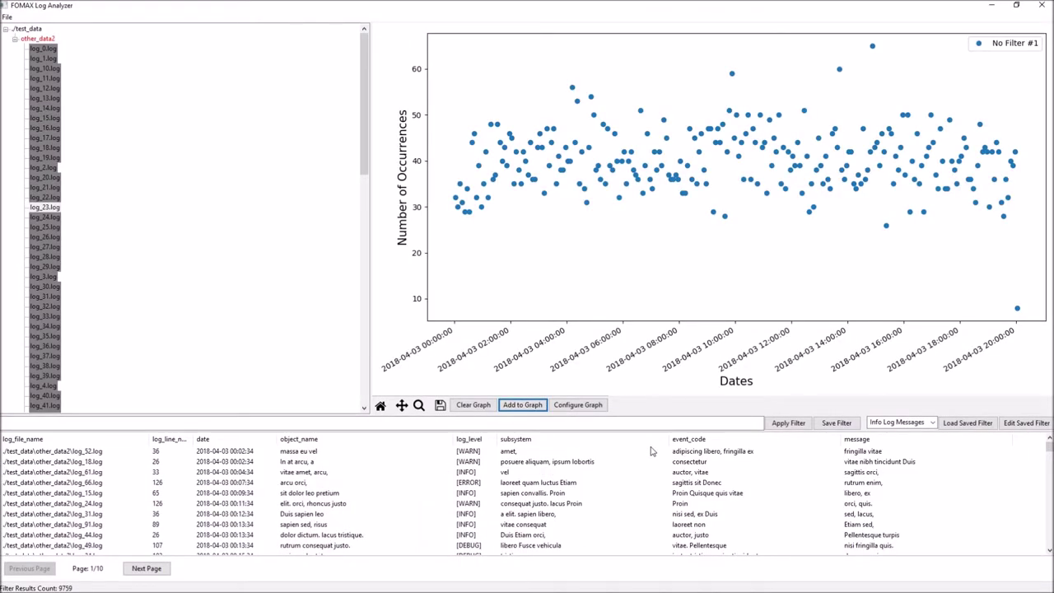
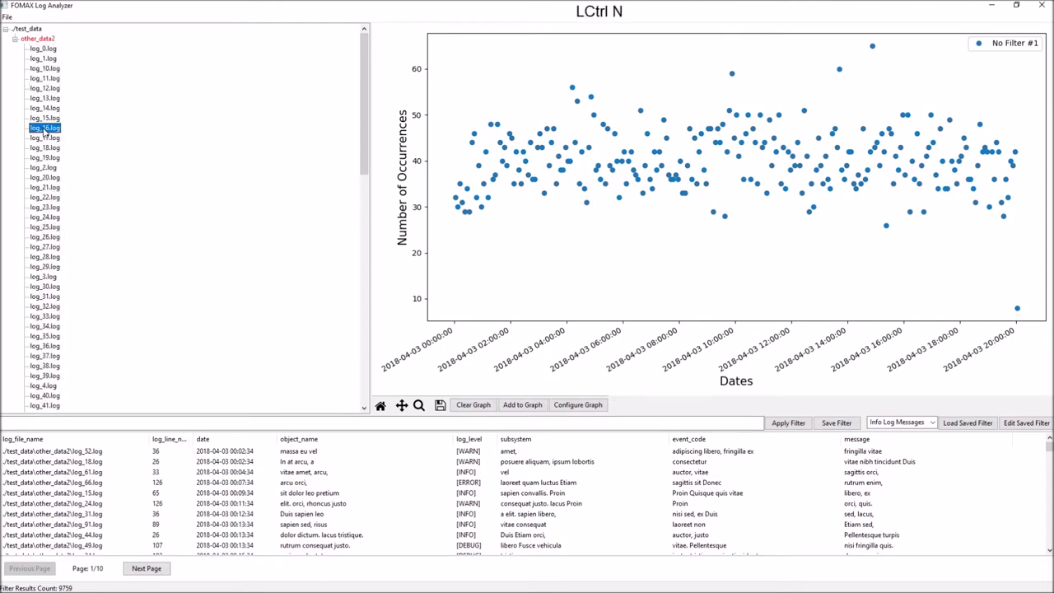
right_click(47, 141)
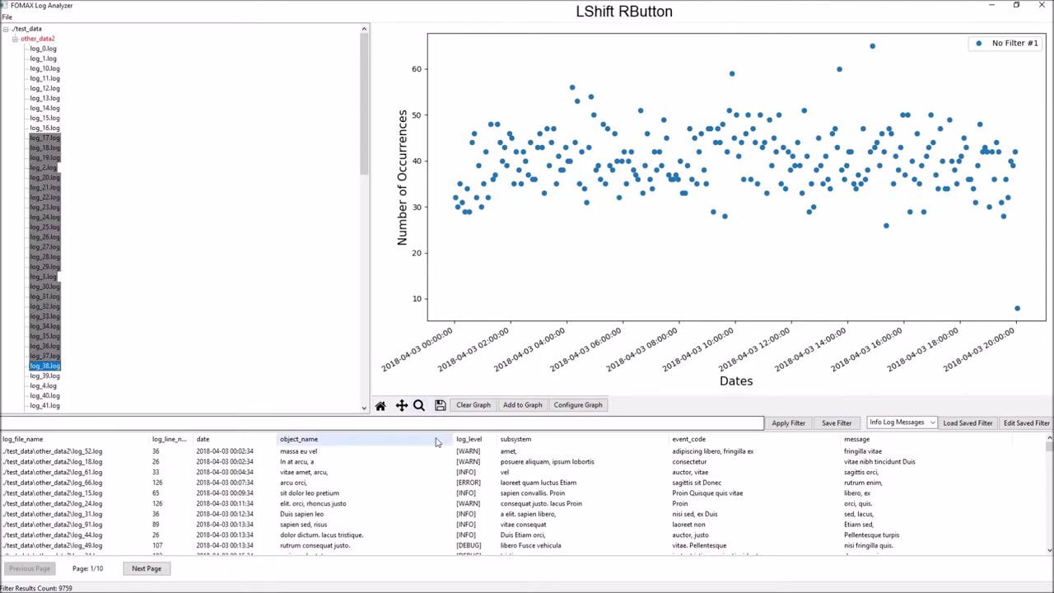
left_click(786, 424)
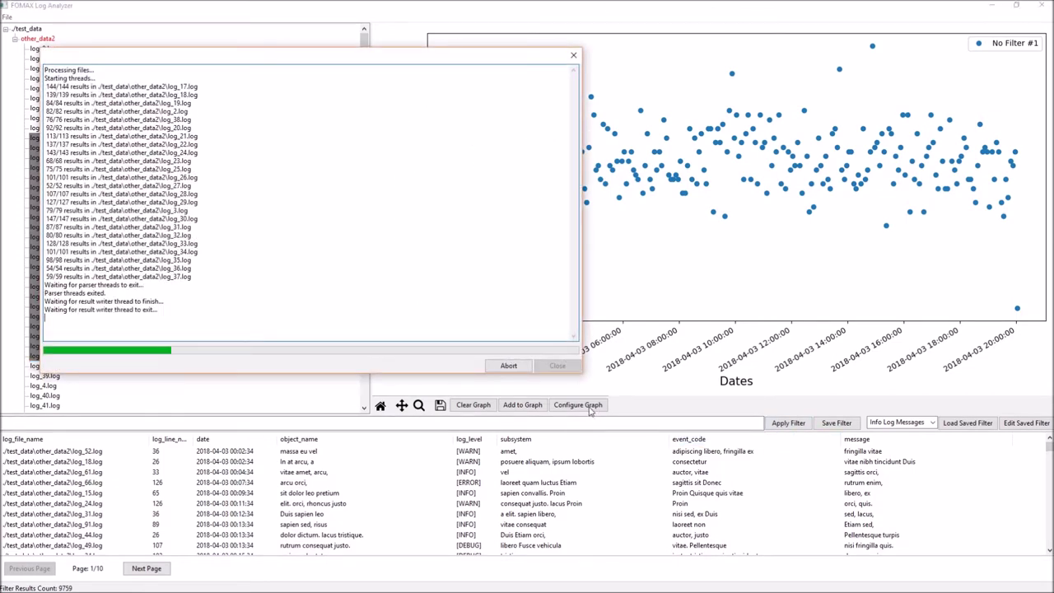
left_click(536, 412)
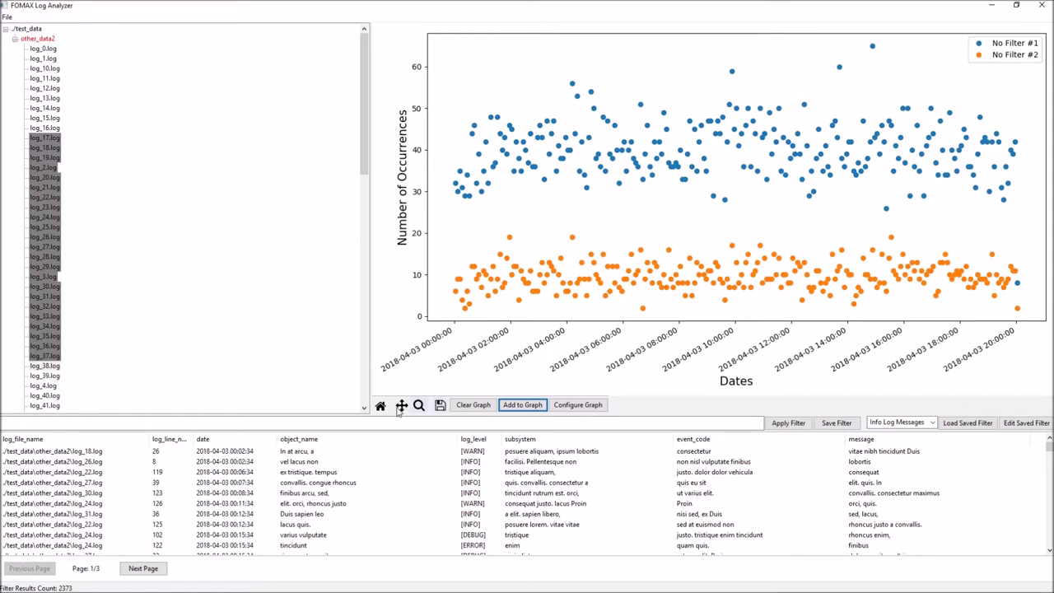
left_click(404, 412)
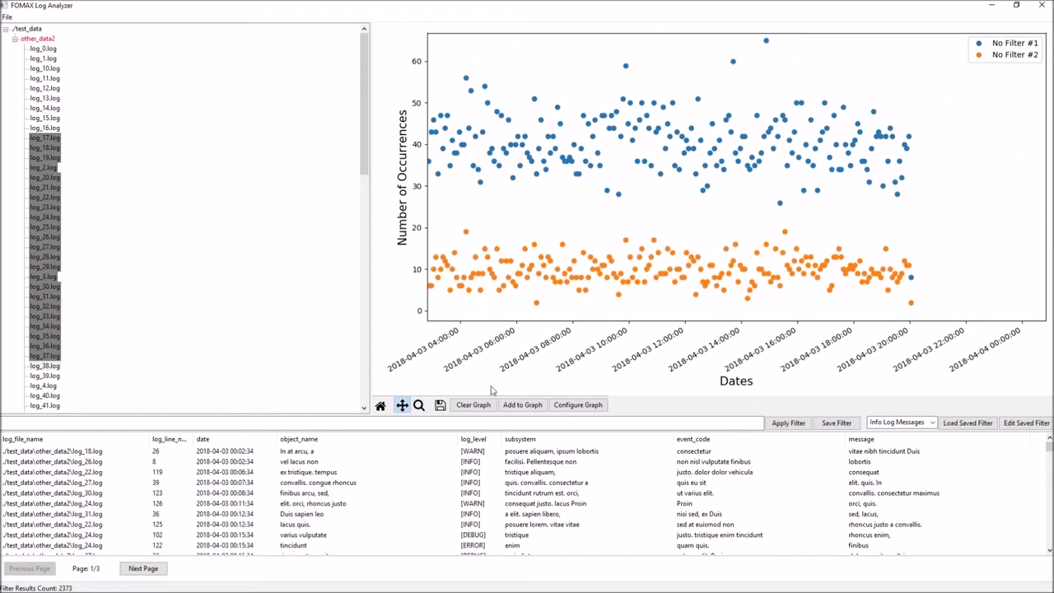
left_click(423, 413)
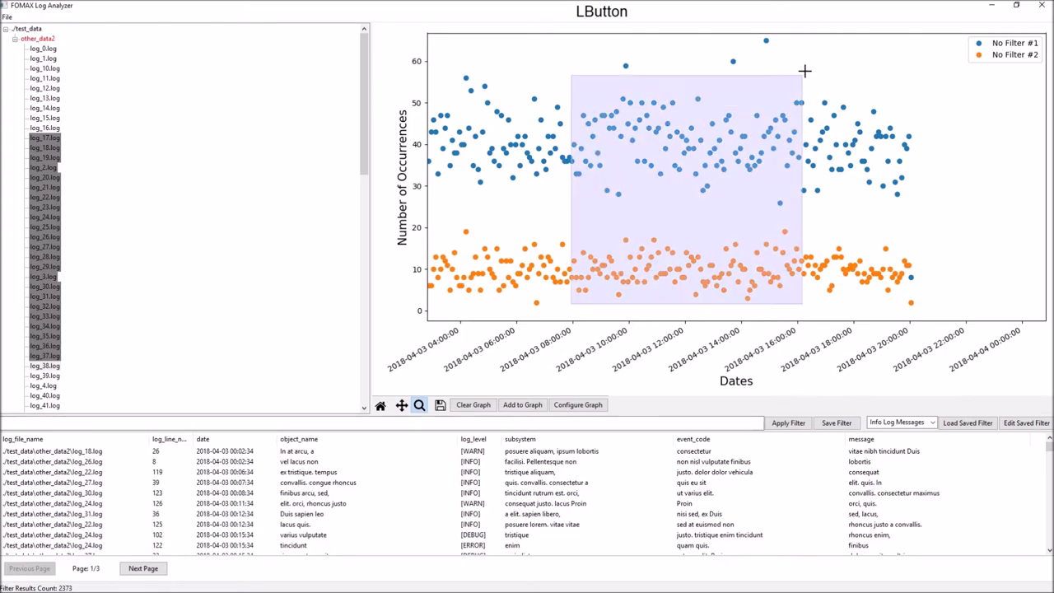
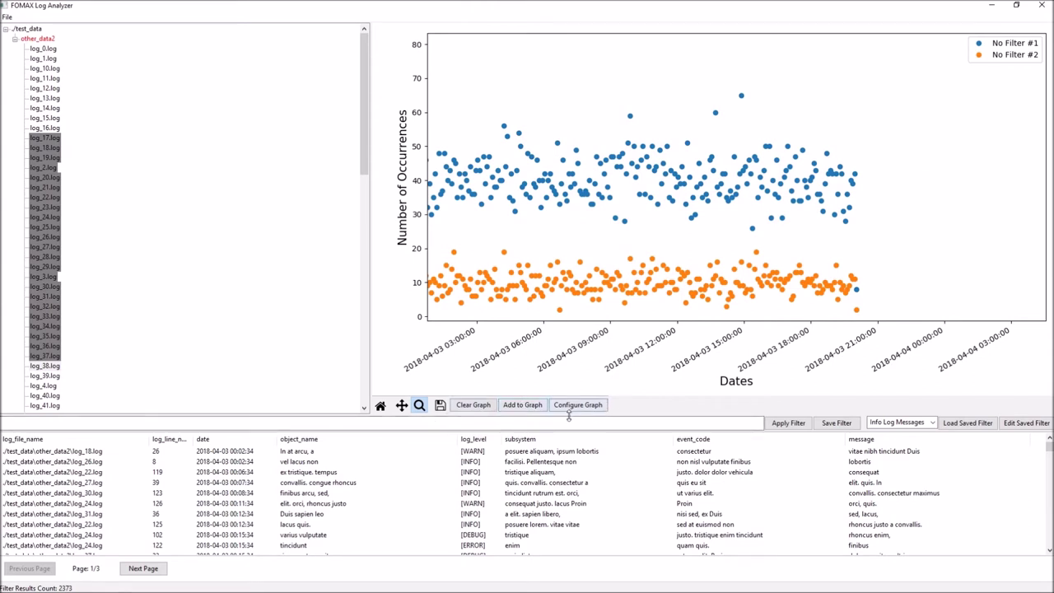
Set the graph aggregation to a 5-minute interval in Configure Graph.
left_click(582, 411)
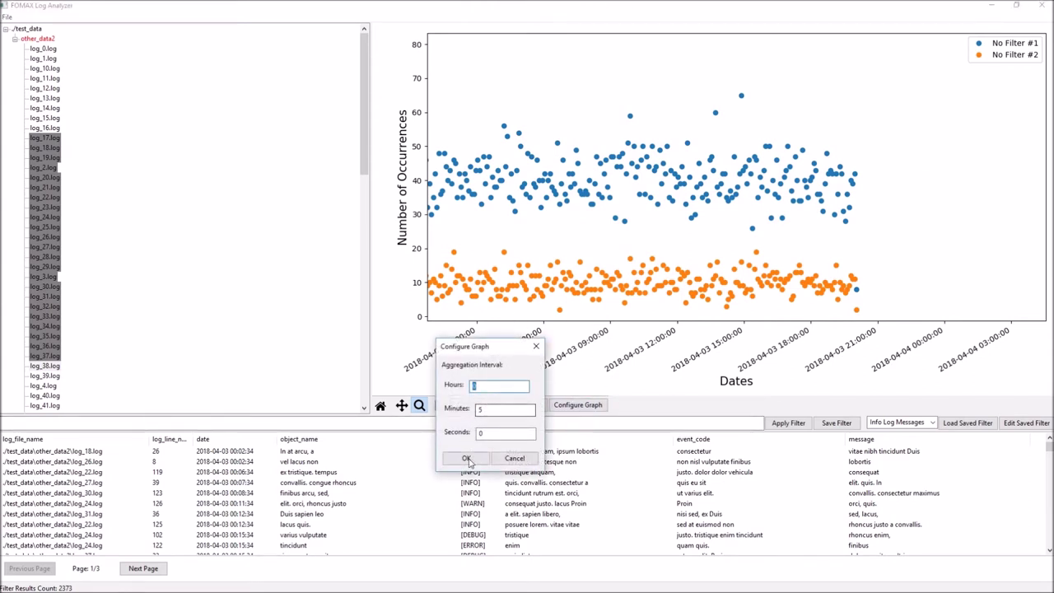
left_click(483, 436)
key("BackSpace")
left_click(484, 436)
key("KP_5")
left_click(472, 461)
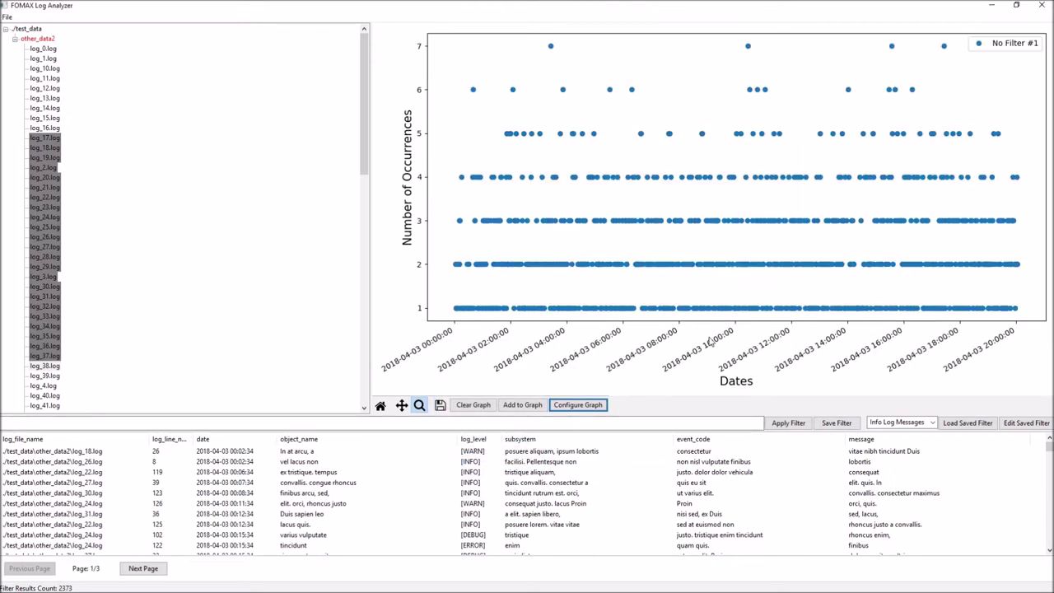
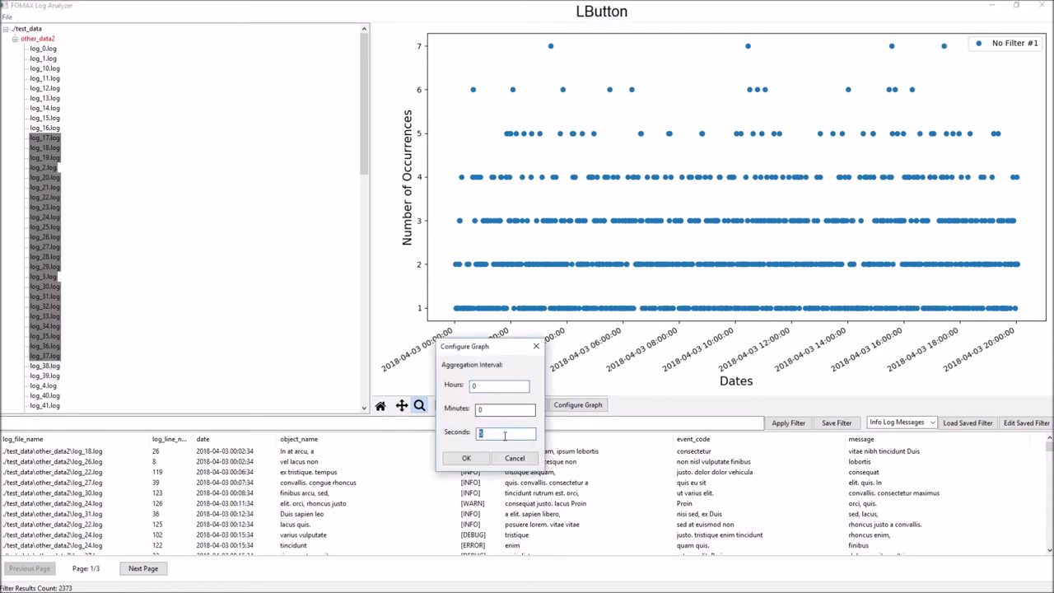
Change the aggregation to a one-hour interval, giving points around 90–135 occurrences.
key("KP_0")
left_click(487, 389)
key("KP_1")
left_click(476, 452)
Generate date-range filters from the 03:00 and 08:00 graph nodes (03:02:34–04:02:34, 08:02:34–09:02:34).
left_click(425, 409)
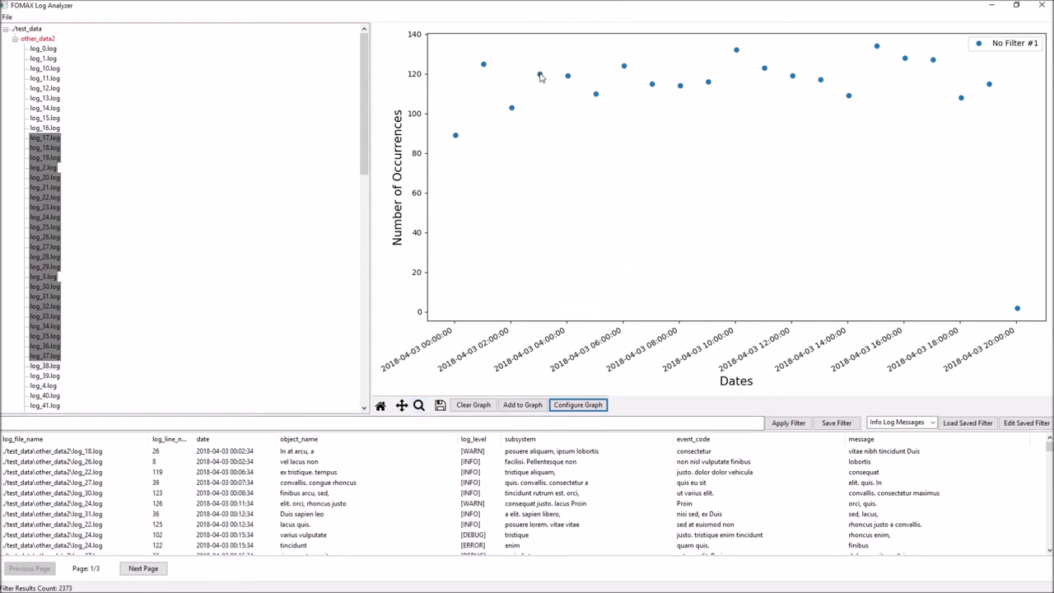
left_click(547, 77)
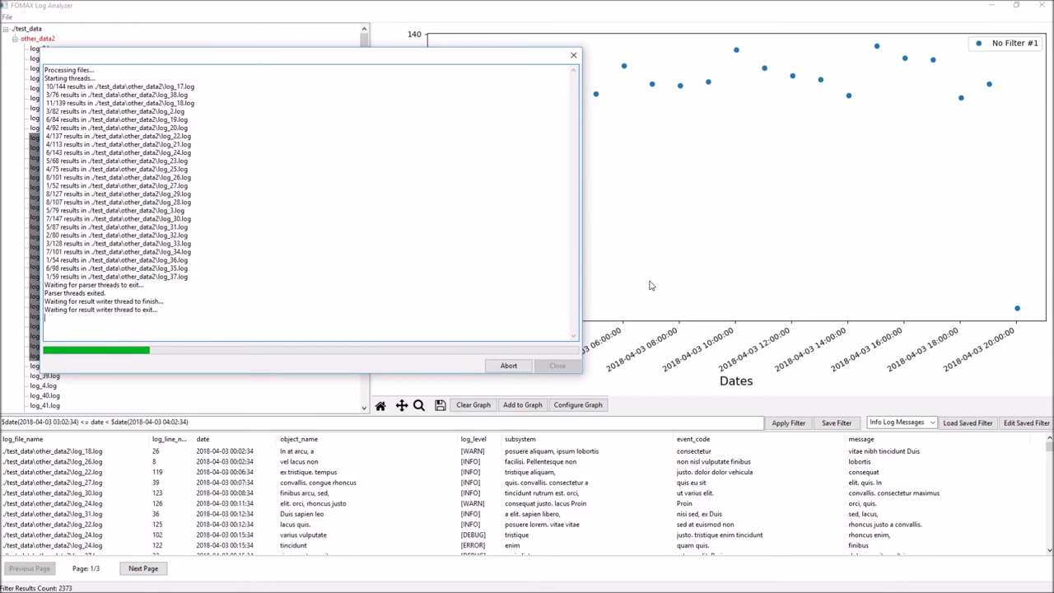
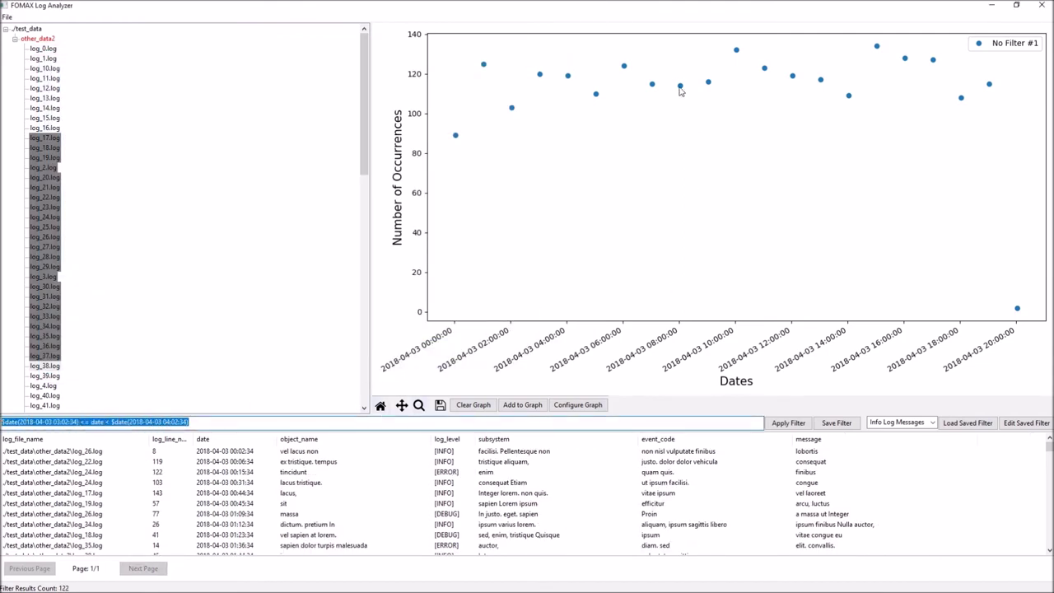
left_click(688, 90)
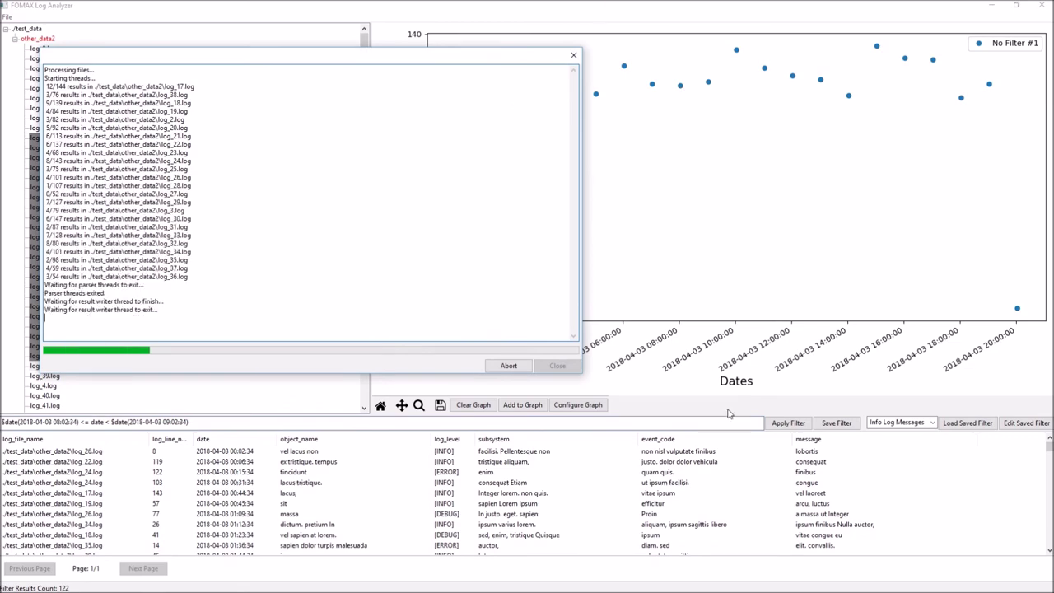